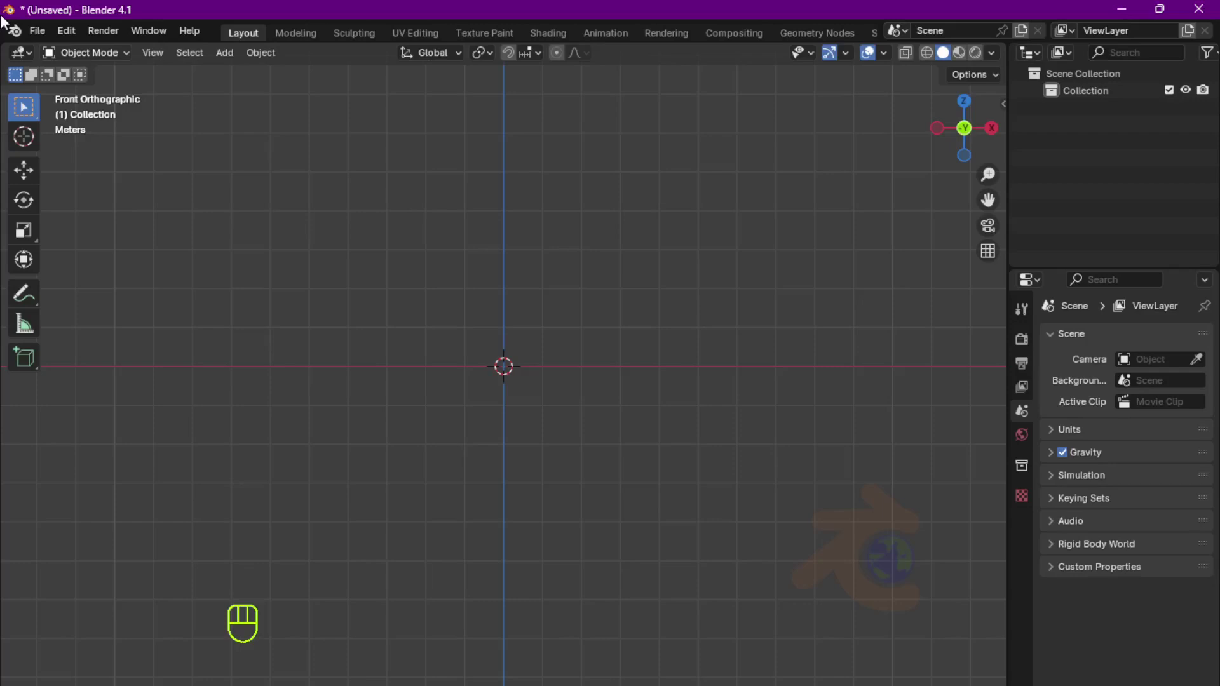
Bring up the FBX import file browser from the File menu
left_click_drag(44, 36, 267, 445)
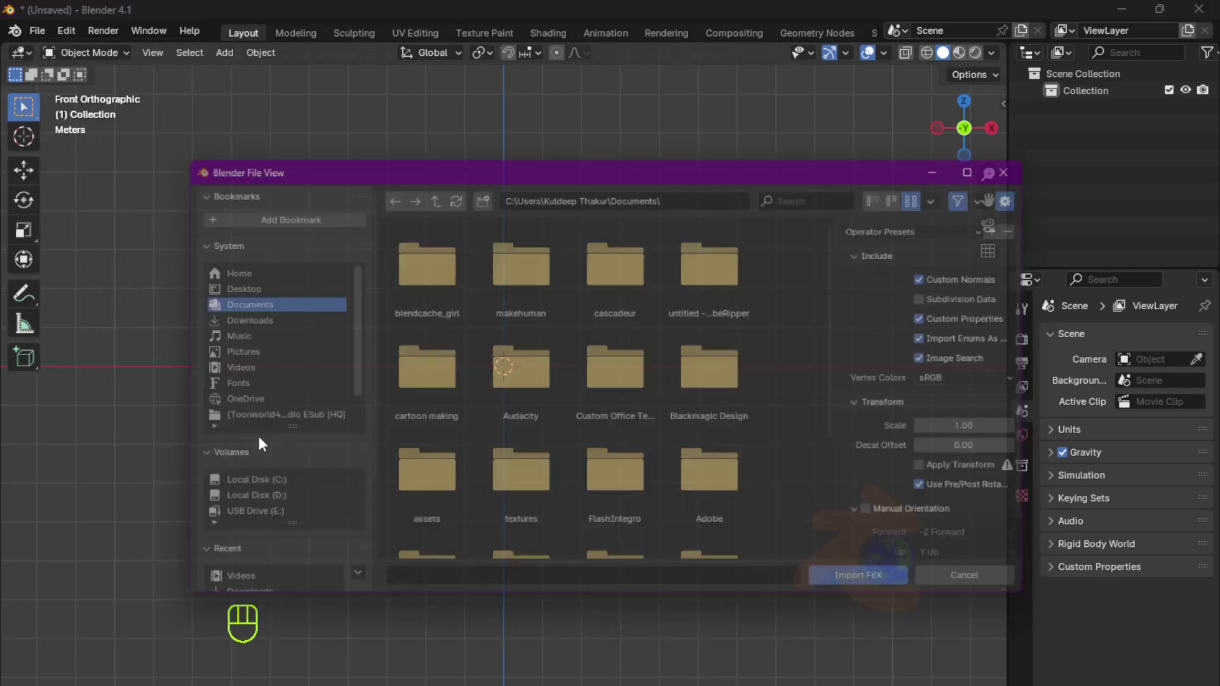
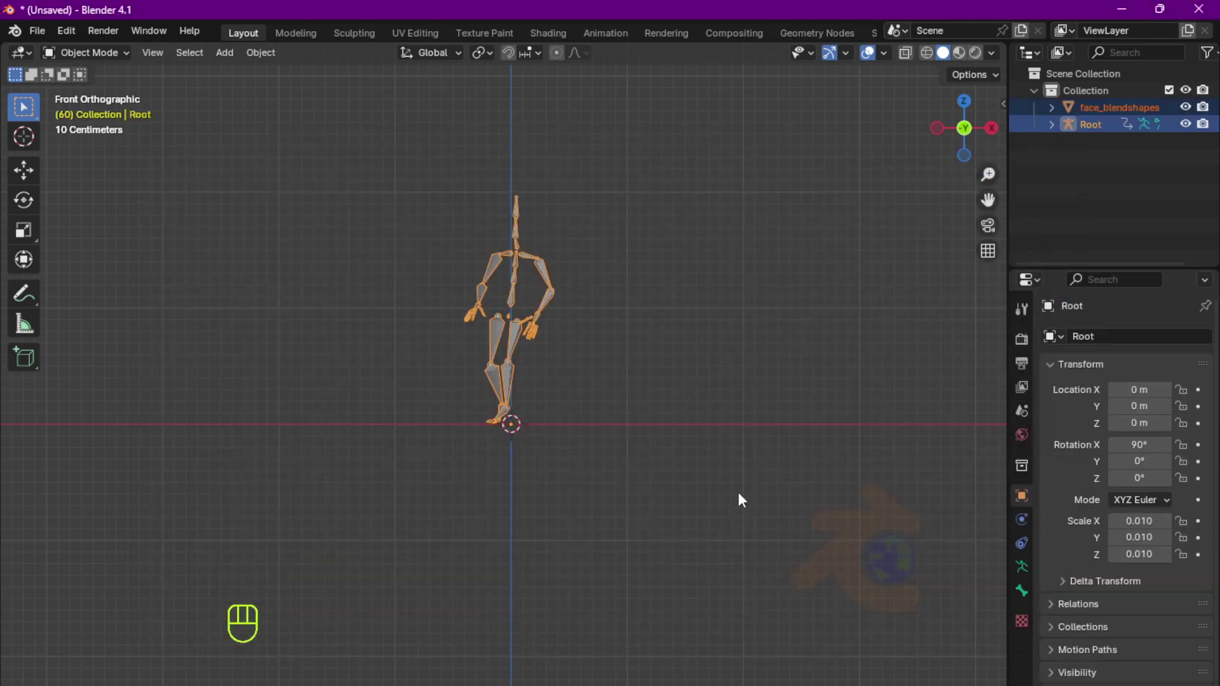
Play the dance animation with Space and orbit to watch the armature in perspective
left_click_drag(721, 499, 721, 522)
key("space")
left_click_drag(566, 414, 640, 415)
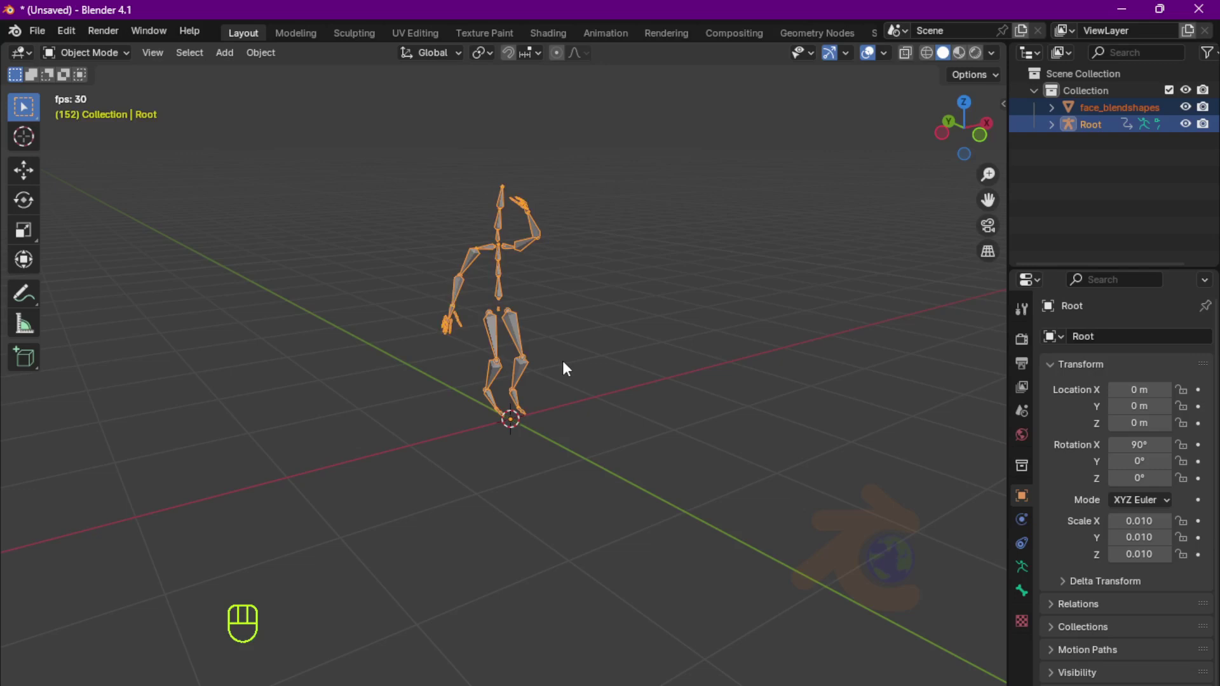
key("space")
key("space")
key("space")
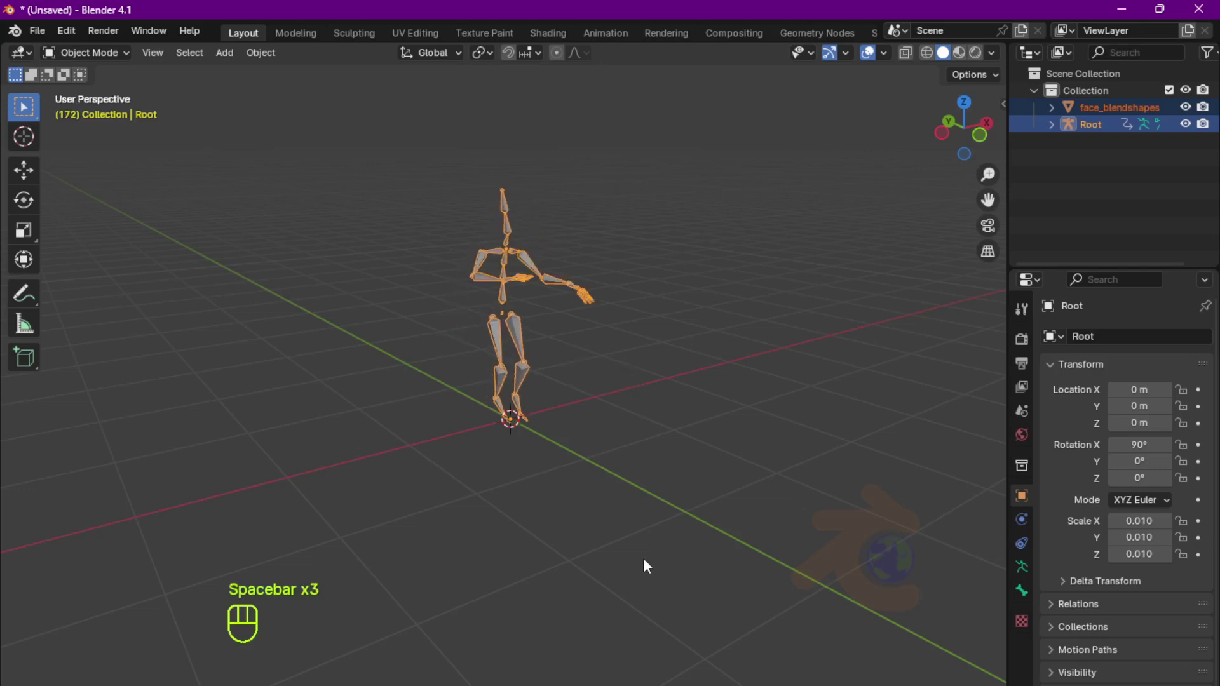
left_click_drag(616, 470, 581, 473)
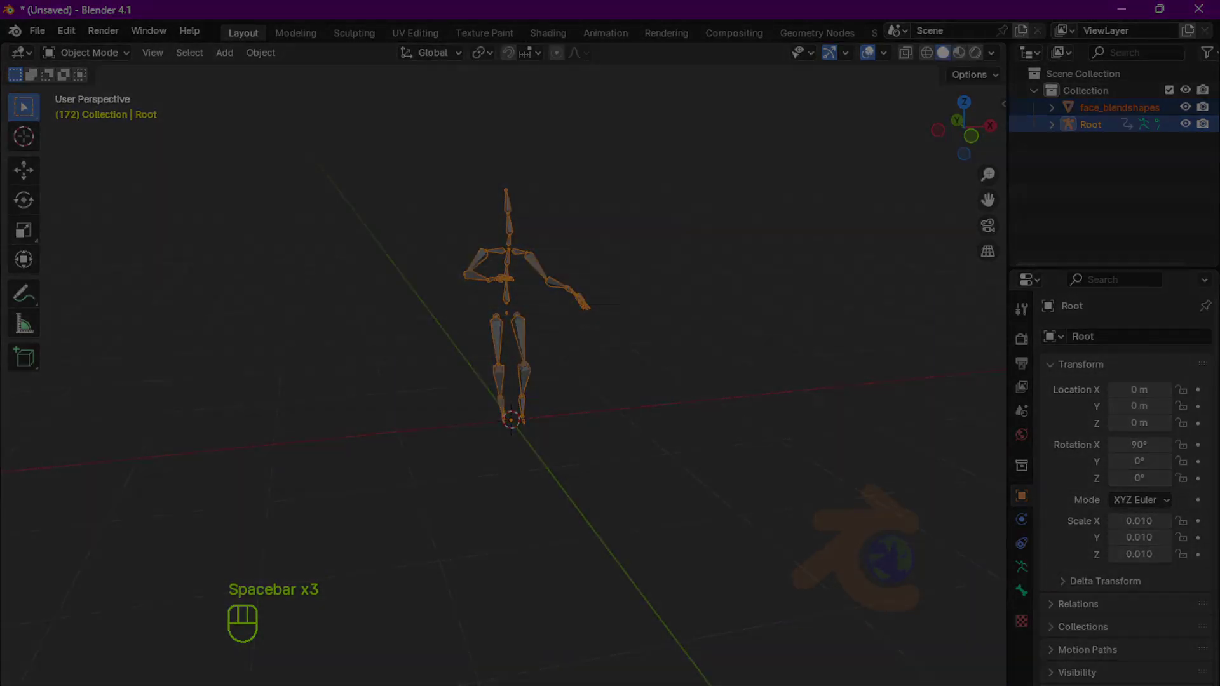